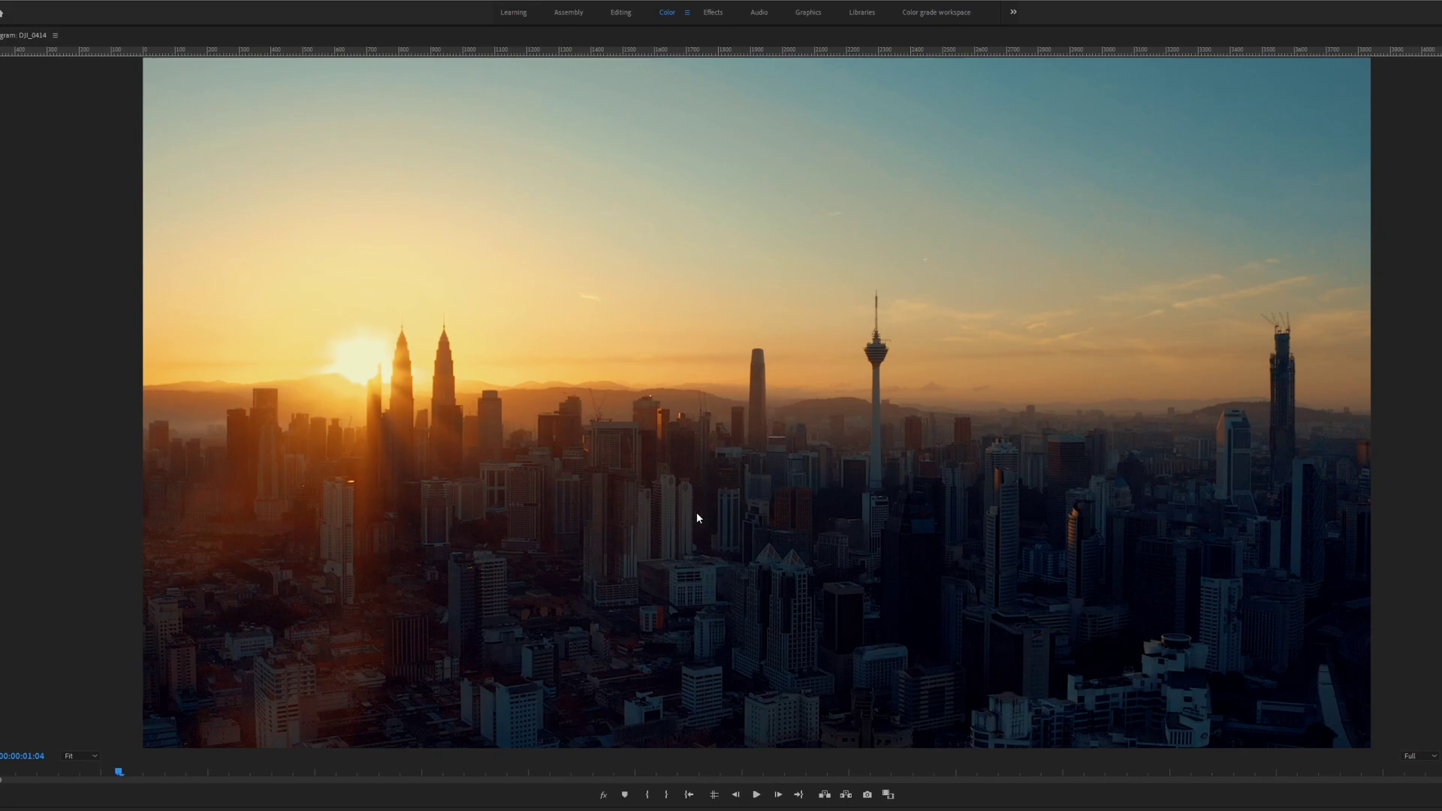
# Step: Restore the Program Monitor from full-frame view back to the editing layout
pyautogui.click(610, 798)
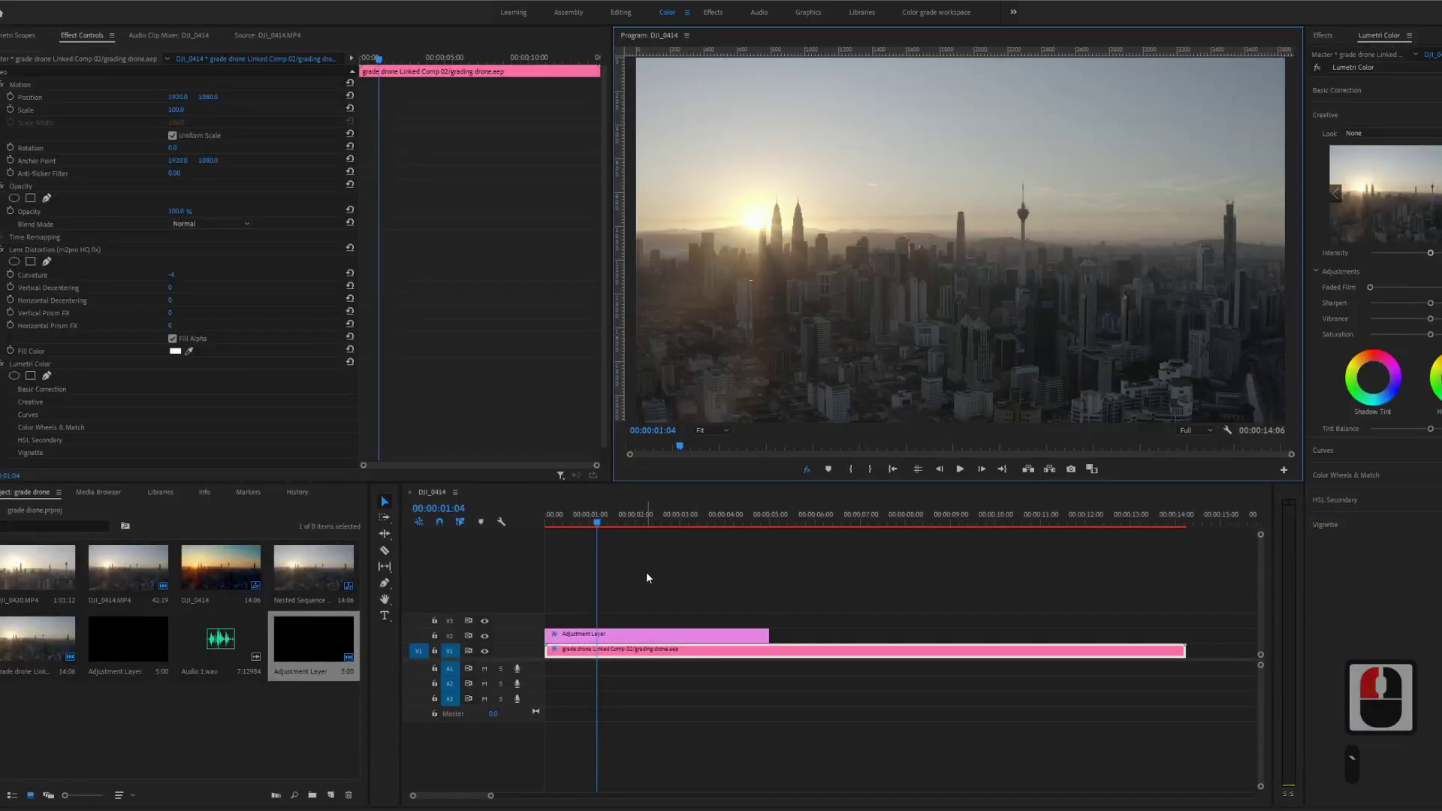
# Step: Delete the short adjustment layer sitting above the drone clip
pyautogui.click(642, 604)
pyautogui.click(631, 637)
pyautogui.press('Delete')
# Step: Create a new adjustment layer and extend it over the full drone clip on V2
pyautogui.rightClick(300, 725)
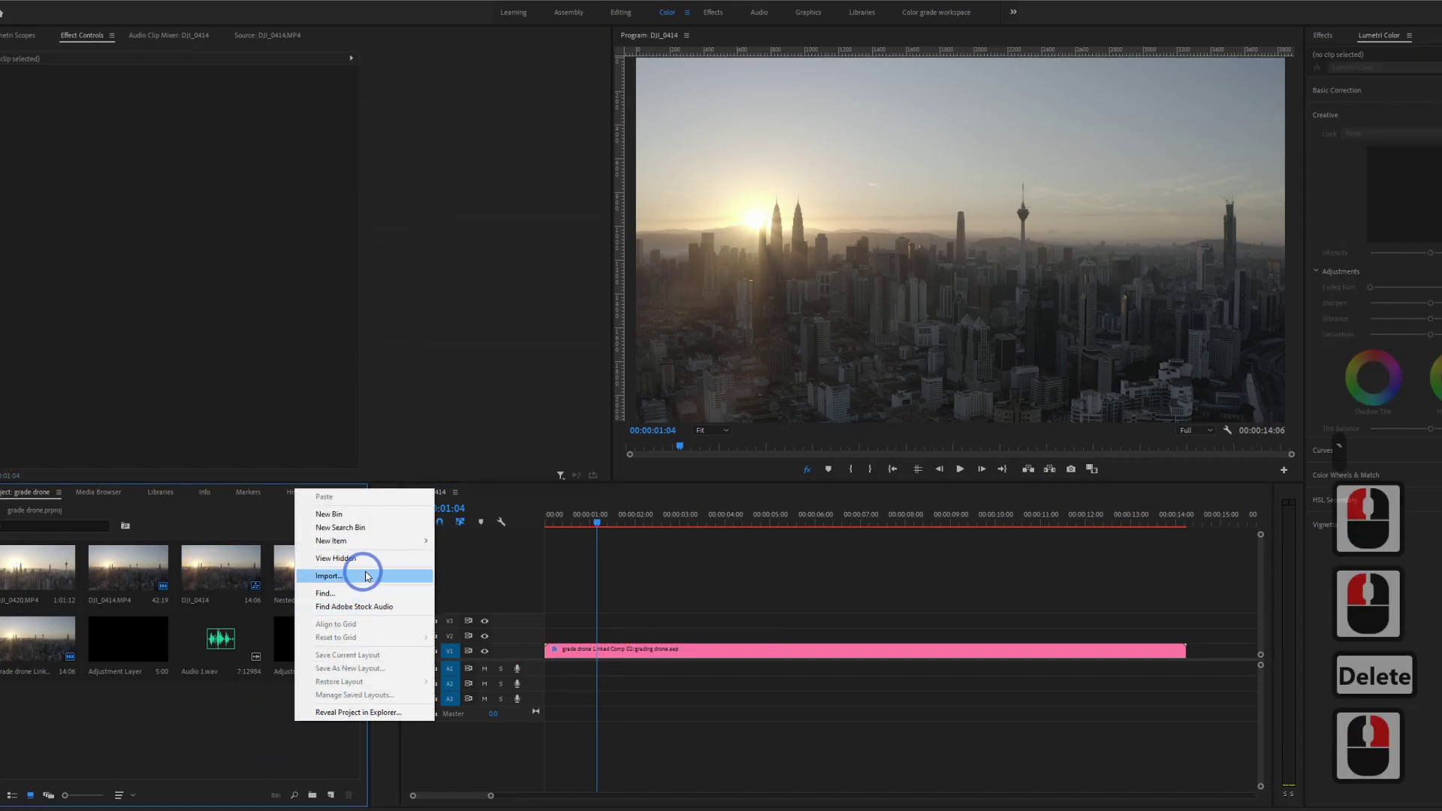
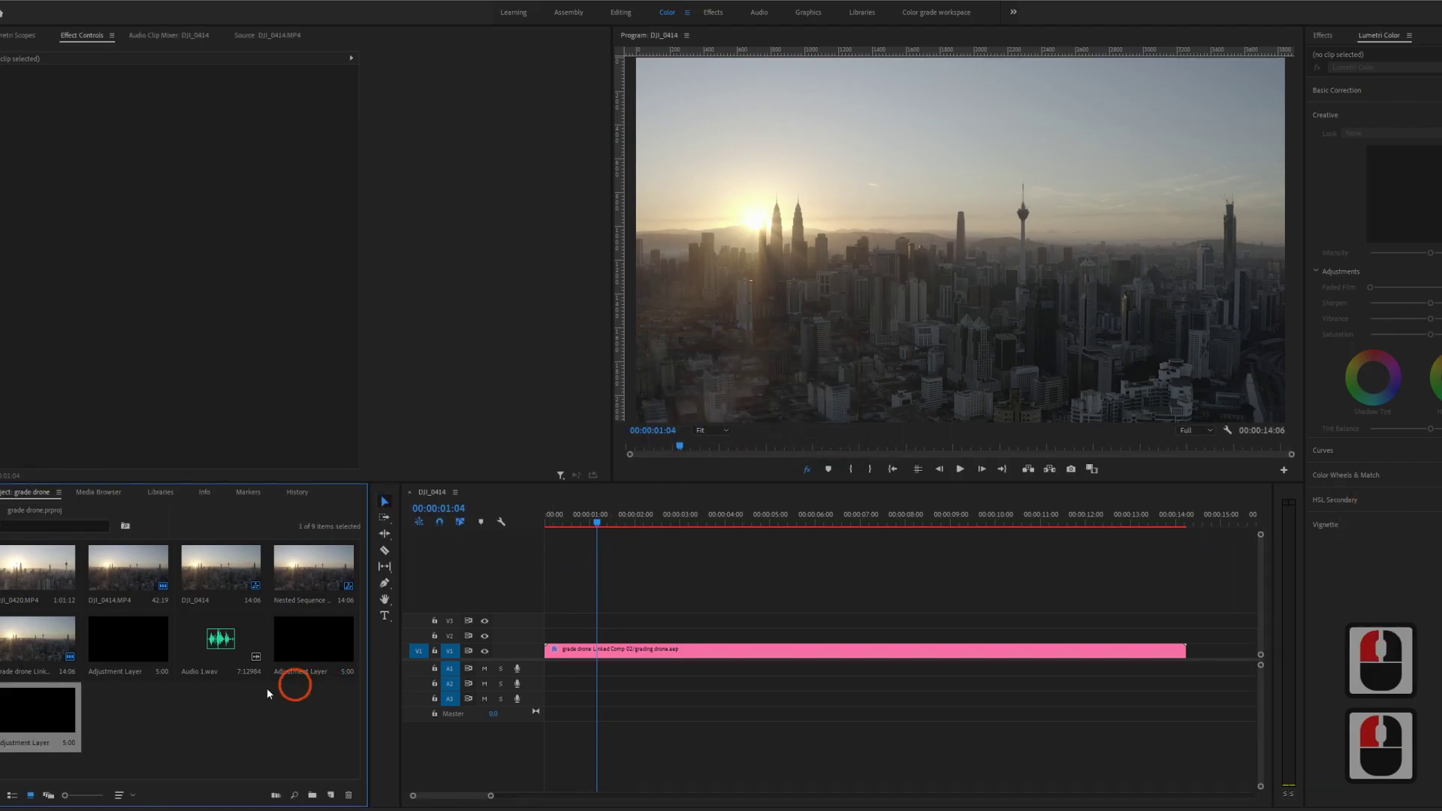
pyautogui.click(763, 652)
pyautogui.click(926, 162)
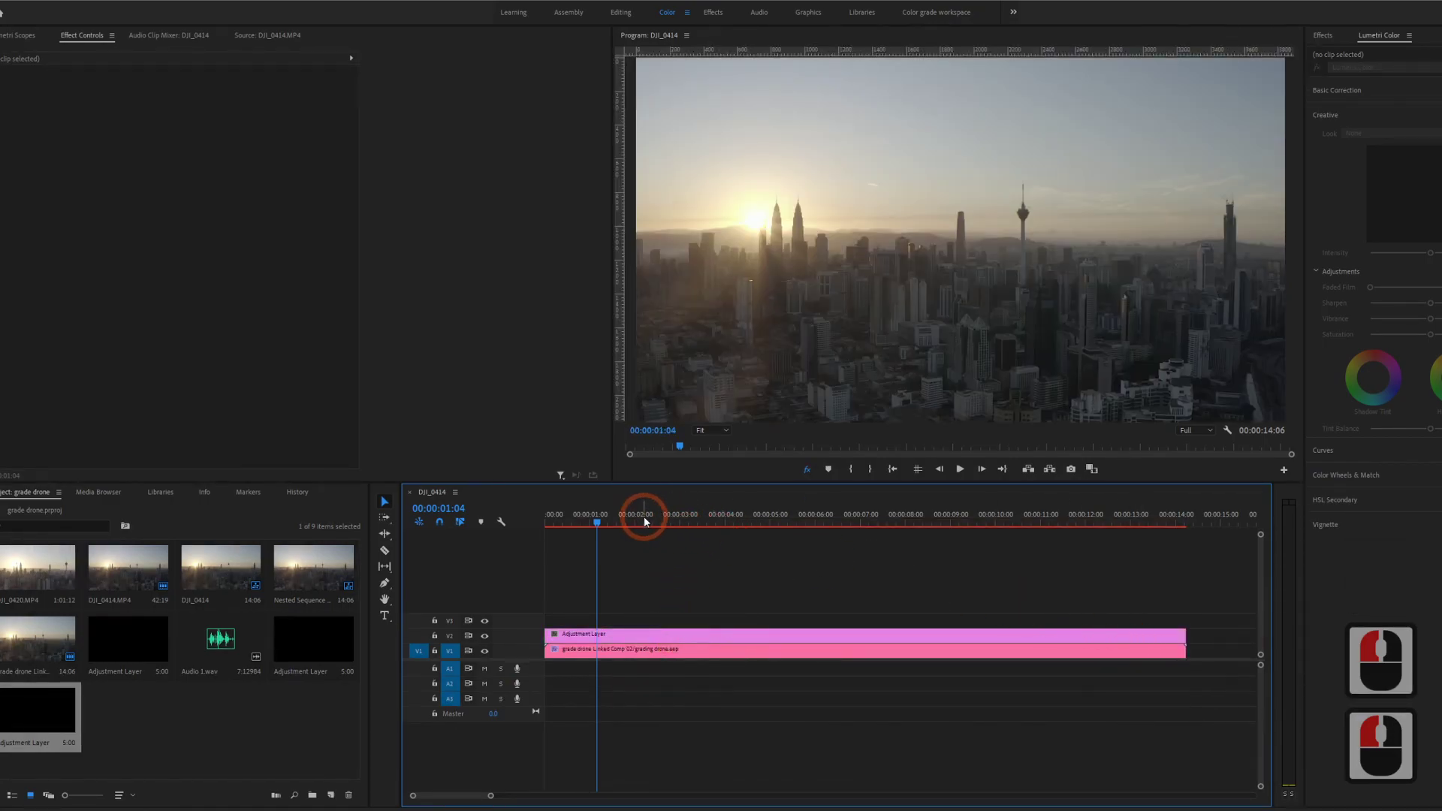
pyautogui.click(650, 521)
# Step: Apply the U-9992-LTR input LUT in Lumetri Color's Basic Correction
pyautogui.click(648, 639)
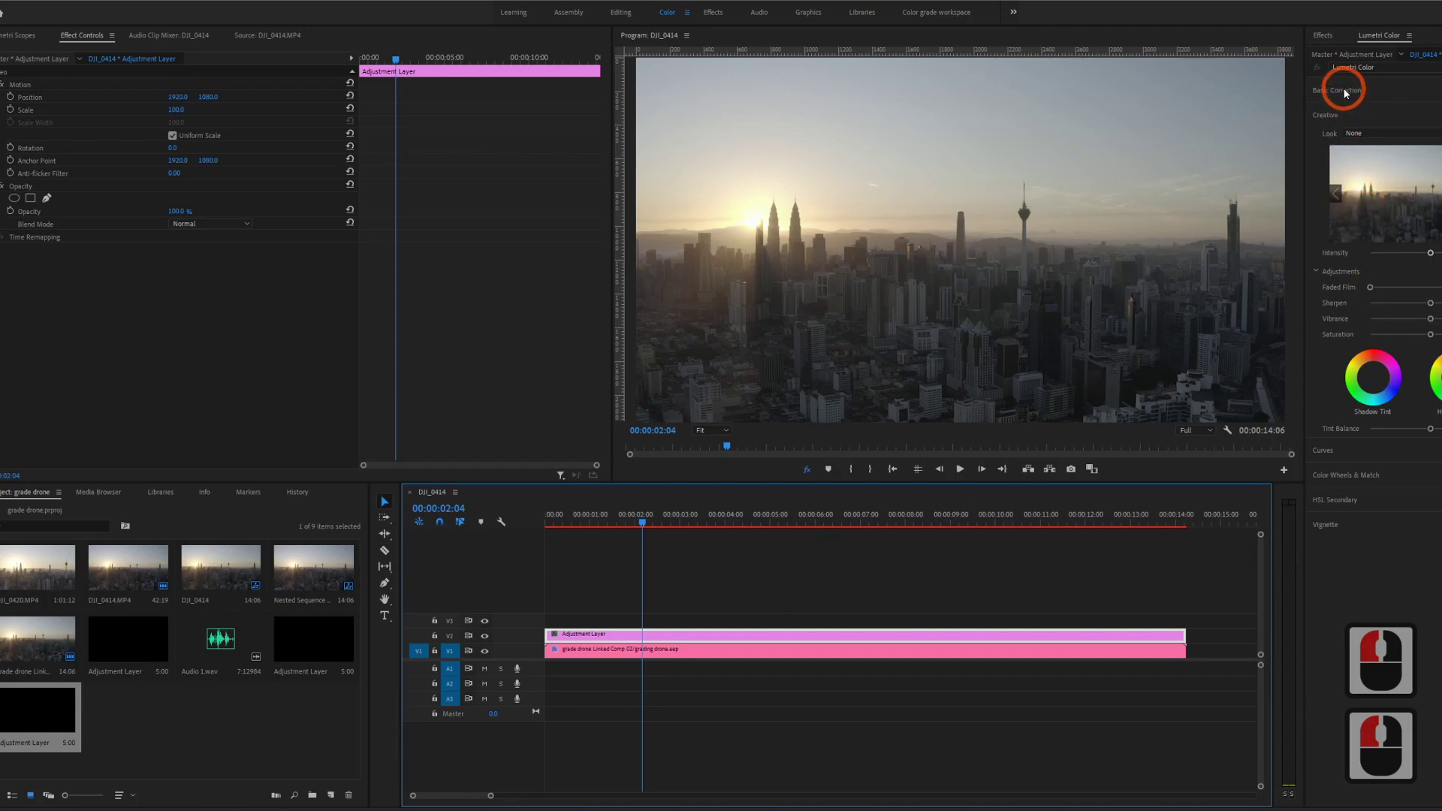
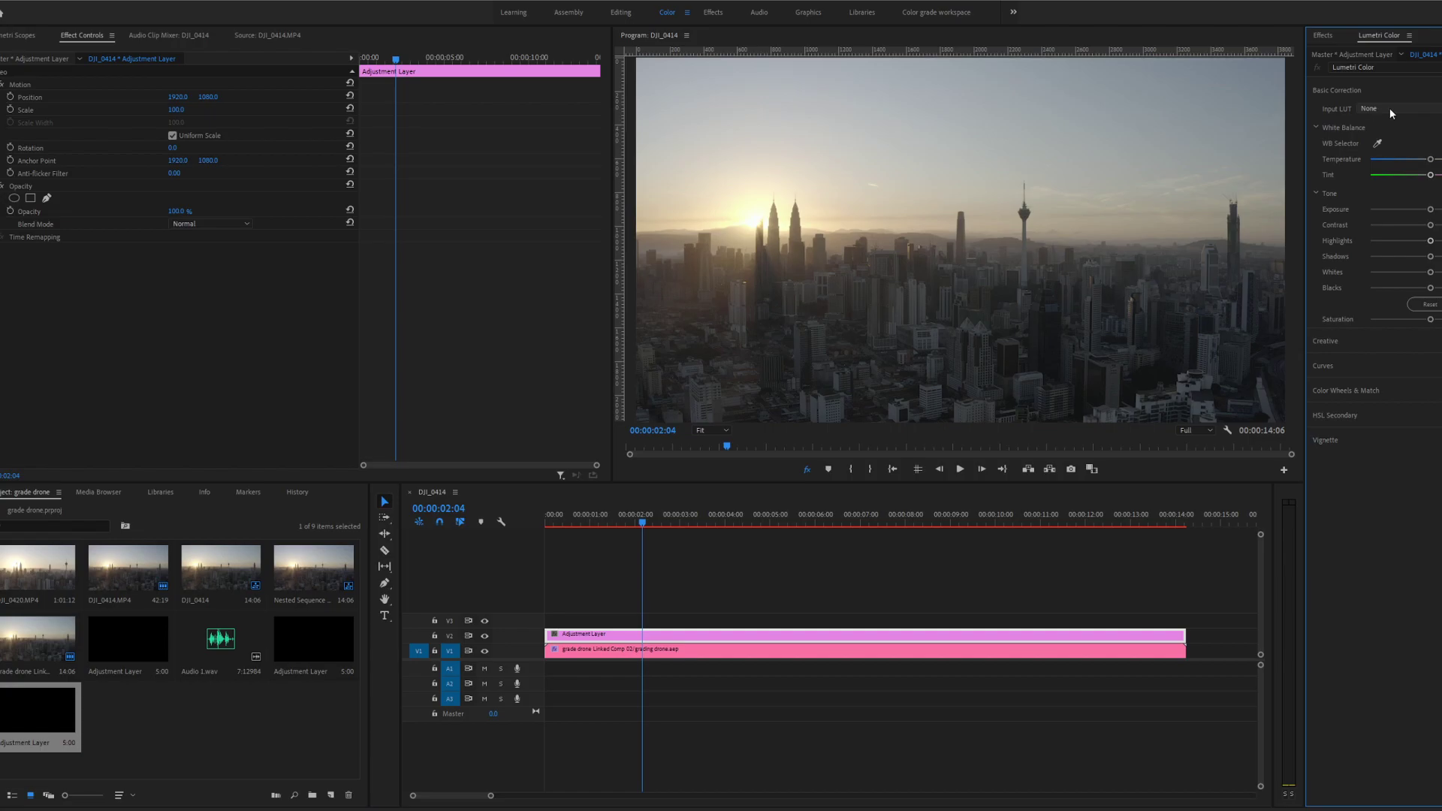
pyautogui.click(1396, 113)
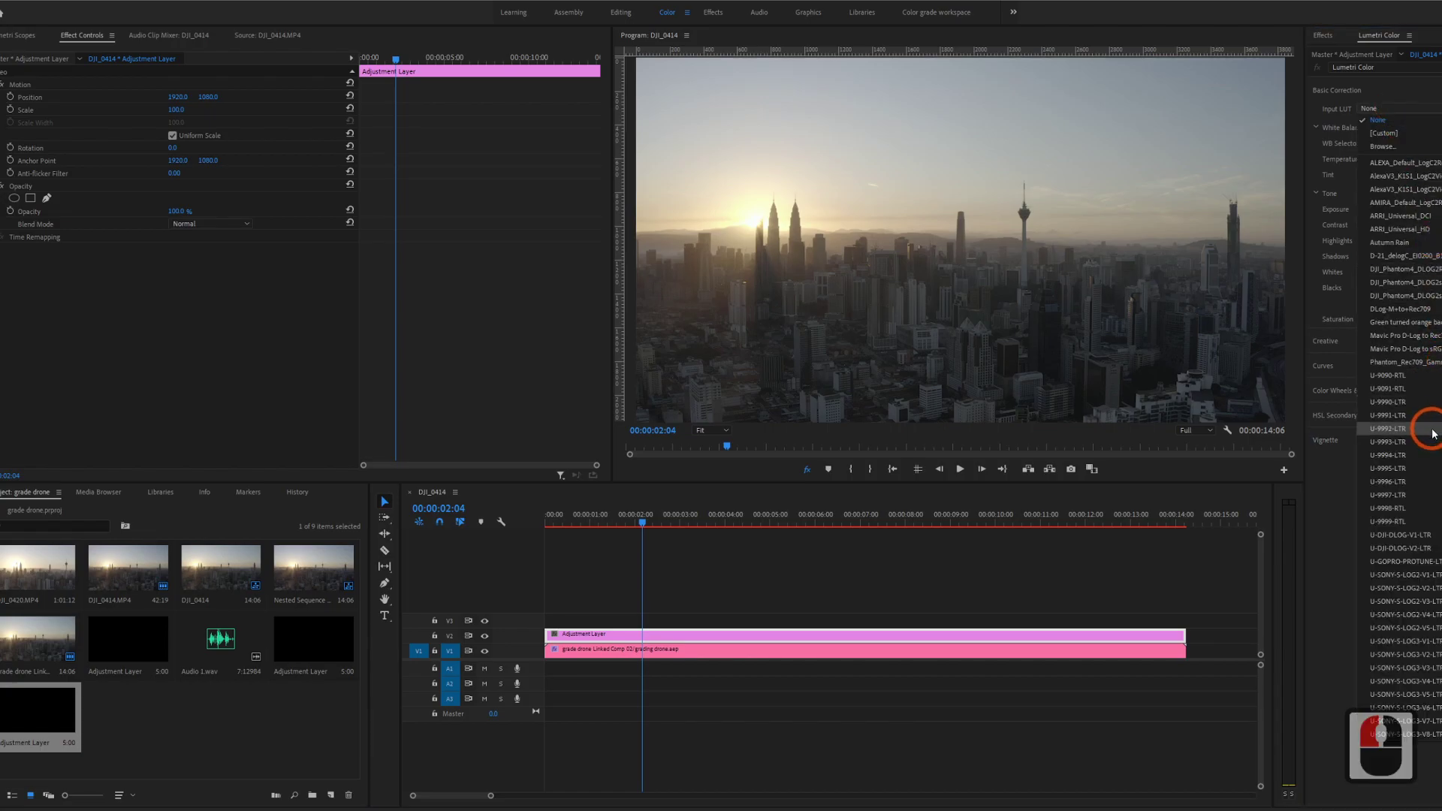
pyautogui.click(1438, 434)
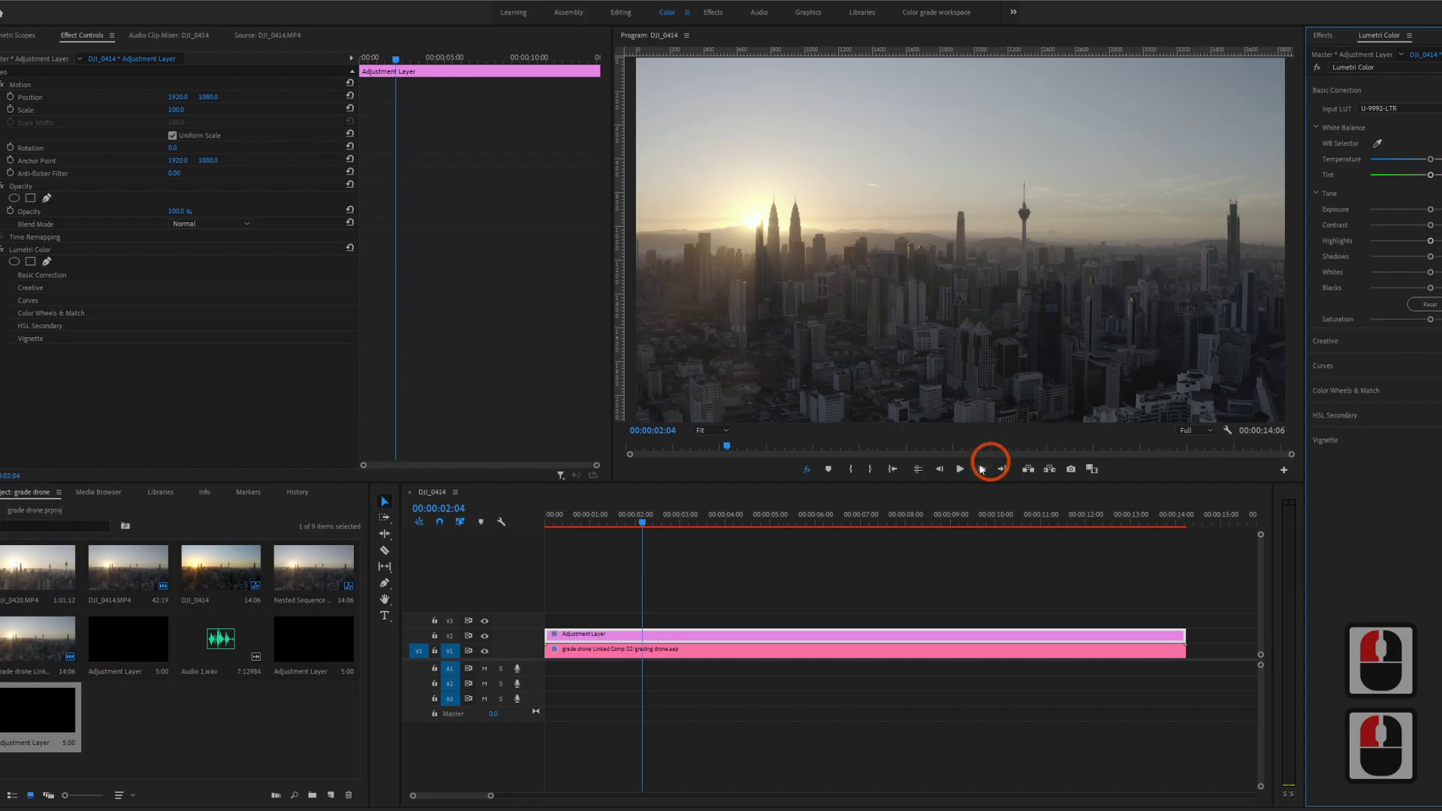
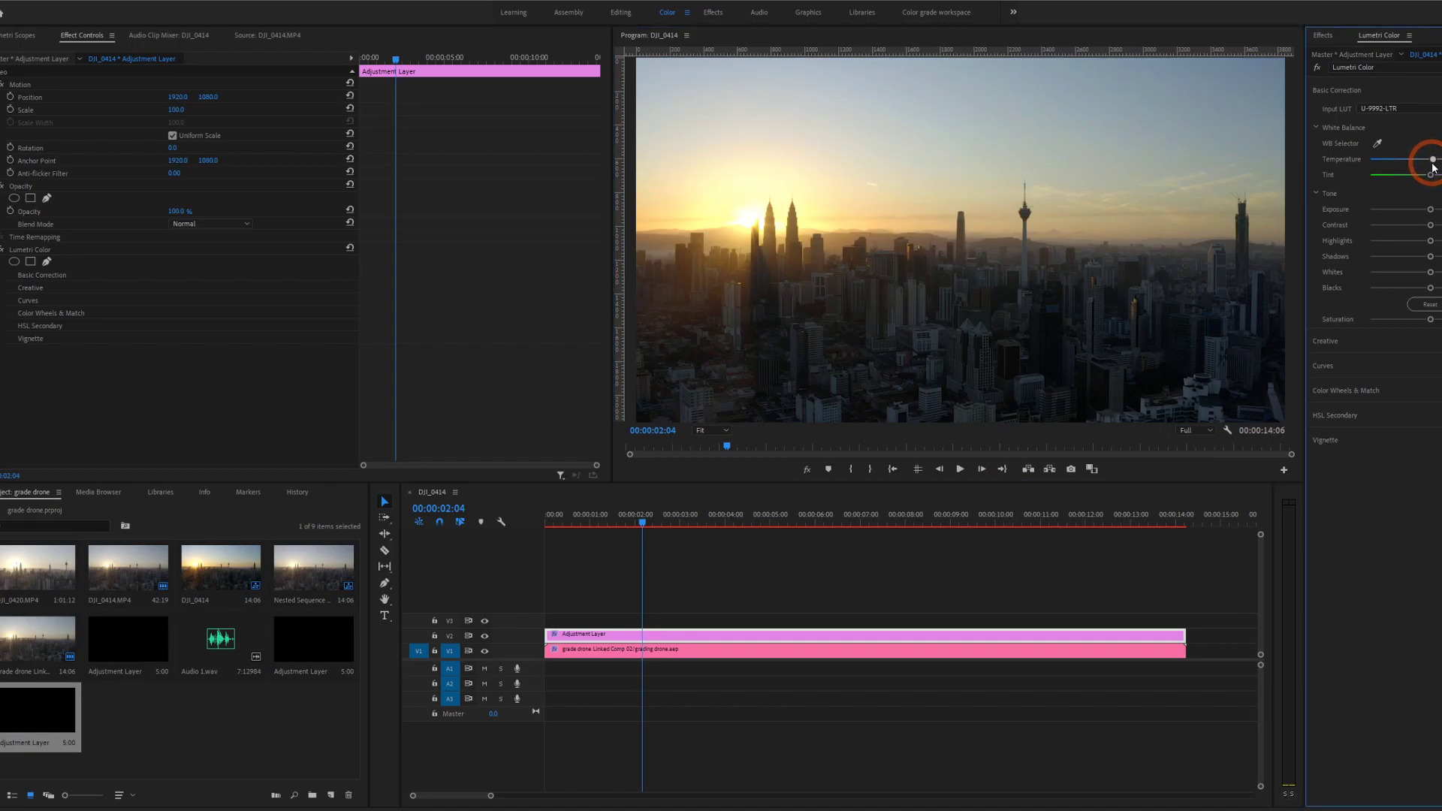
# Step: Tweak the Temperature slider and pull down the Highlights in Basic Correction
pyautogui.click(1438, 168)
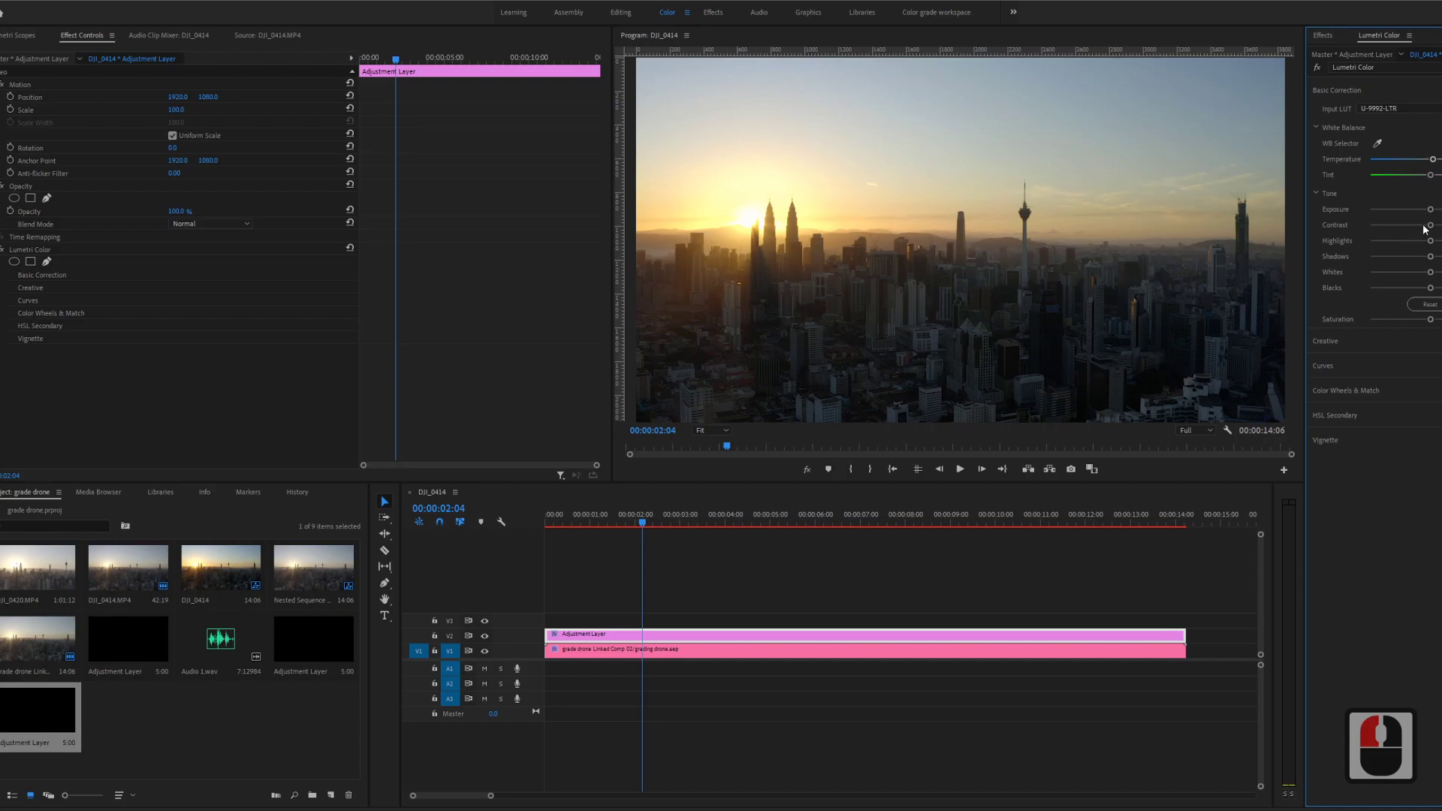
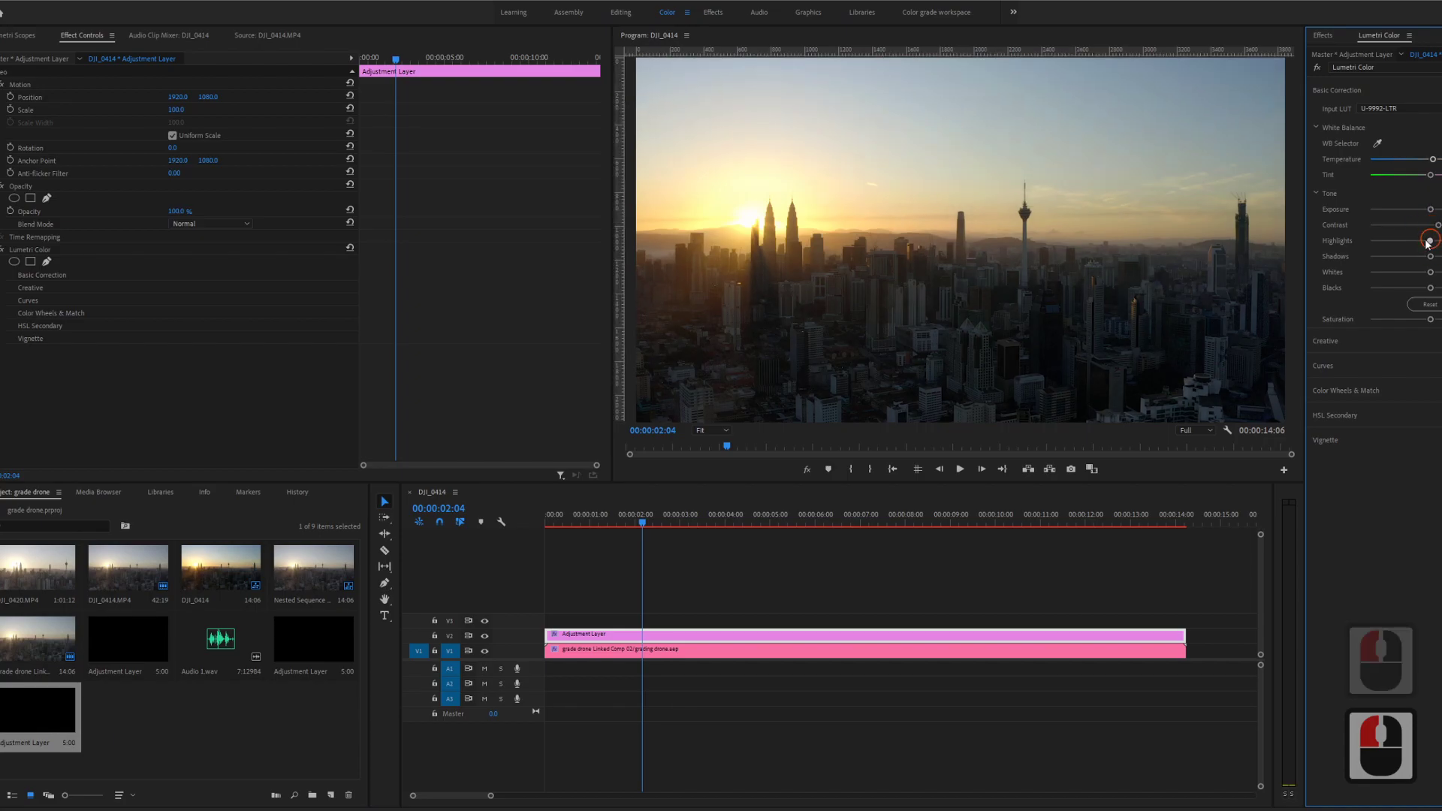
pyautogui.click(1439, 254)
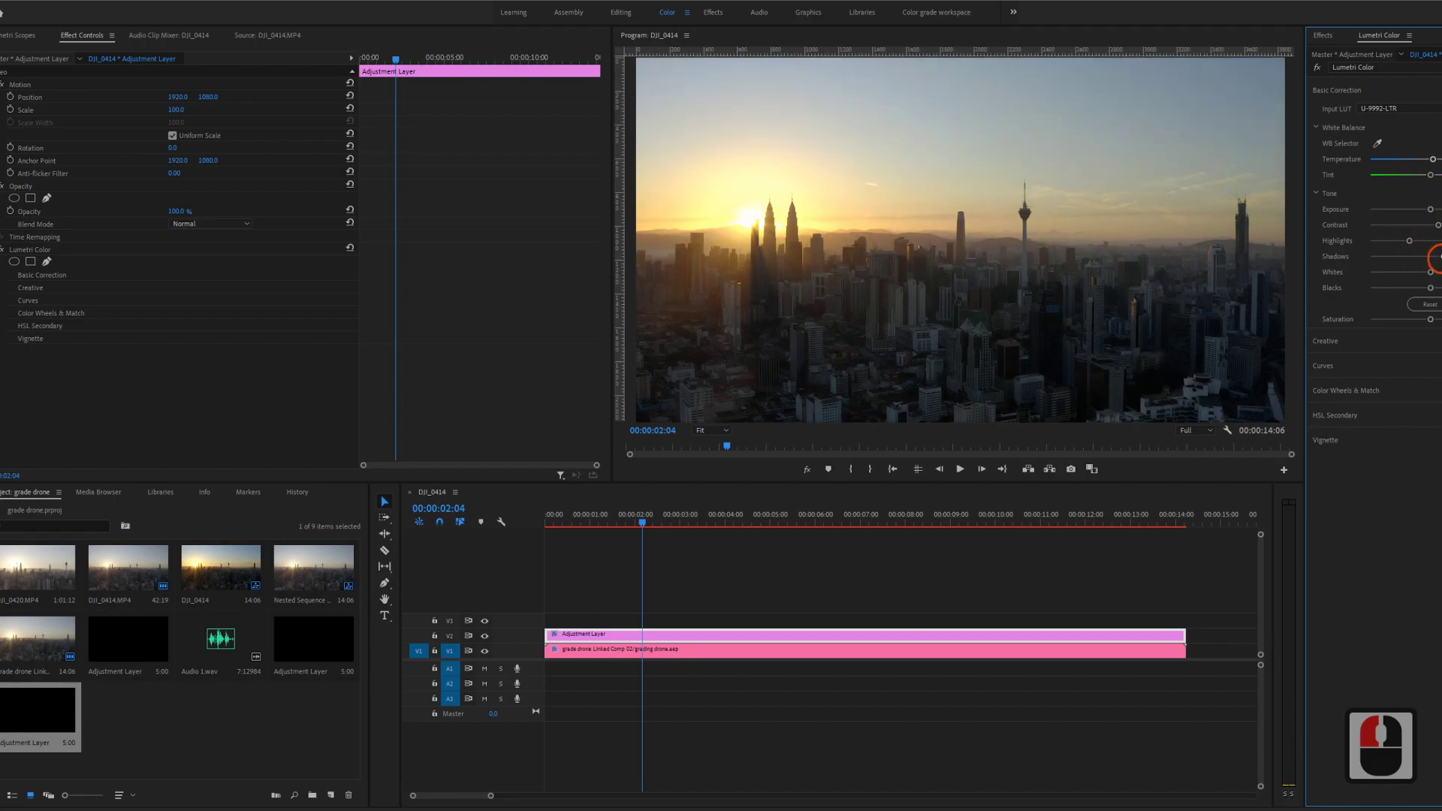
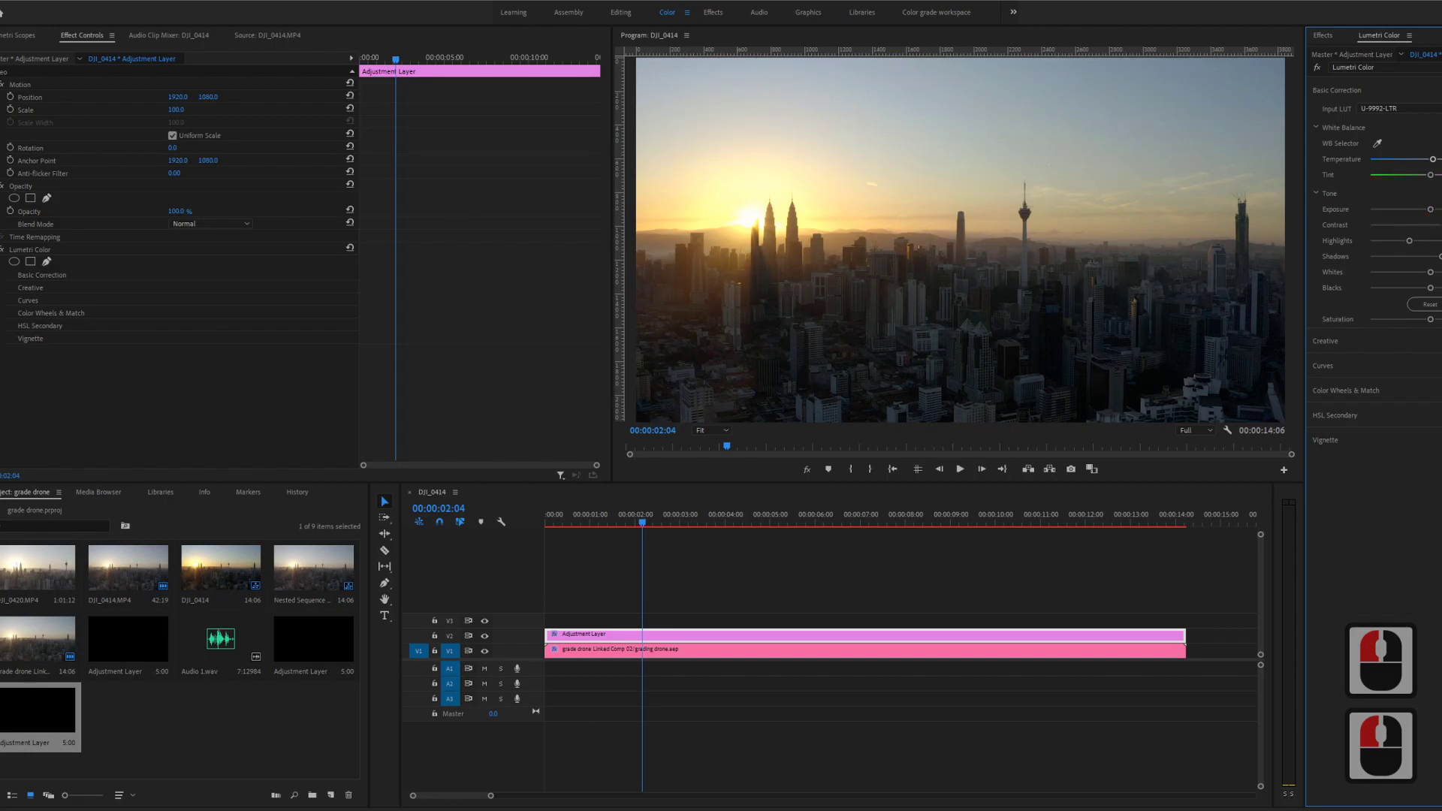
pyautogui.click(1378, 89)
# Step: Set the Creative look to IWLTBAP Sedona - Standard at slightly reduced intensity
pyautogui.scroll(-3)
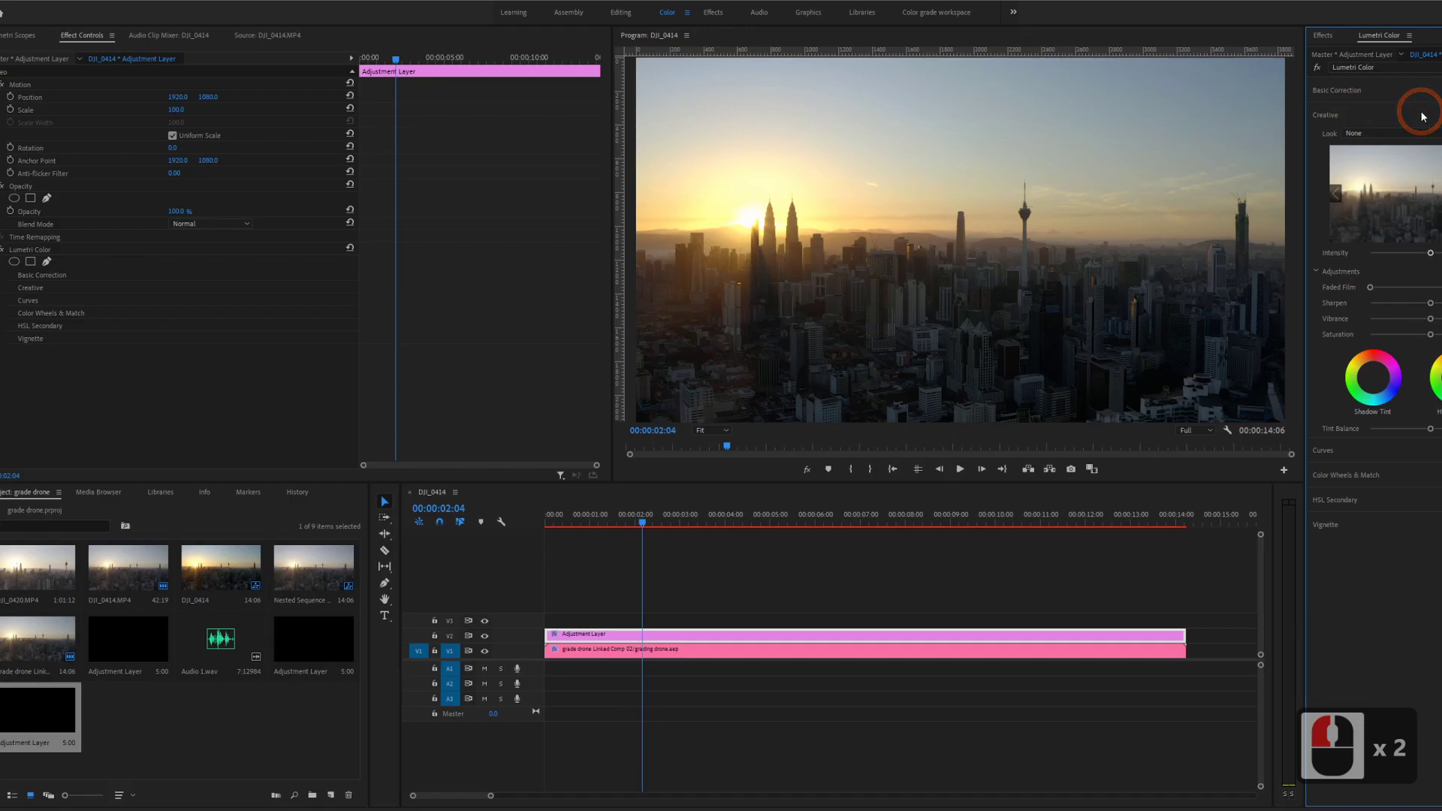
pyautogui.click(1397, 138)
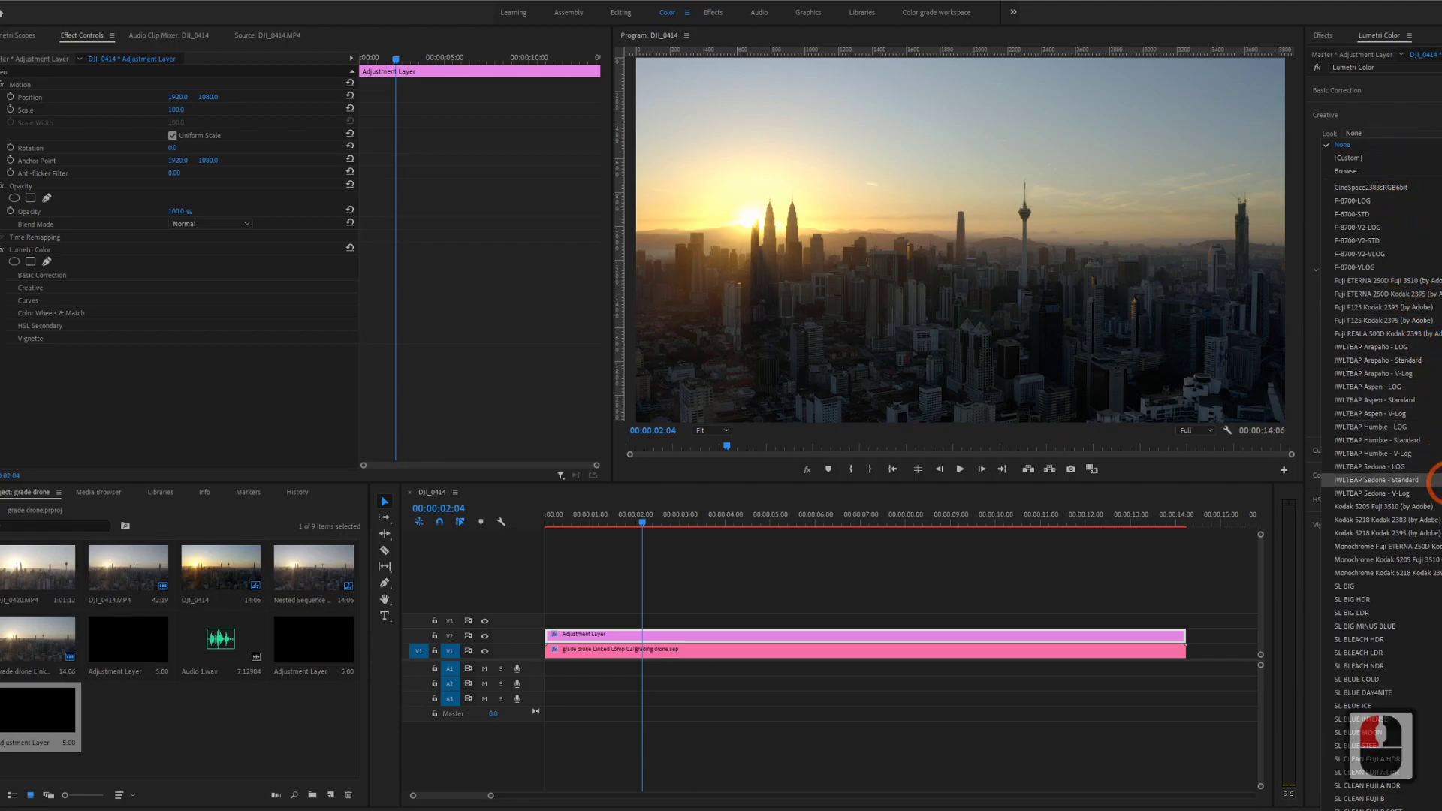
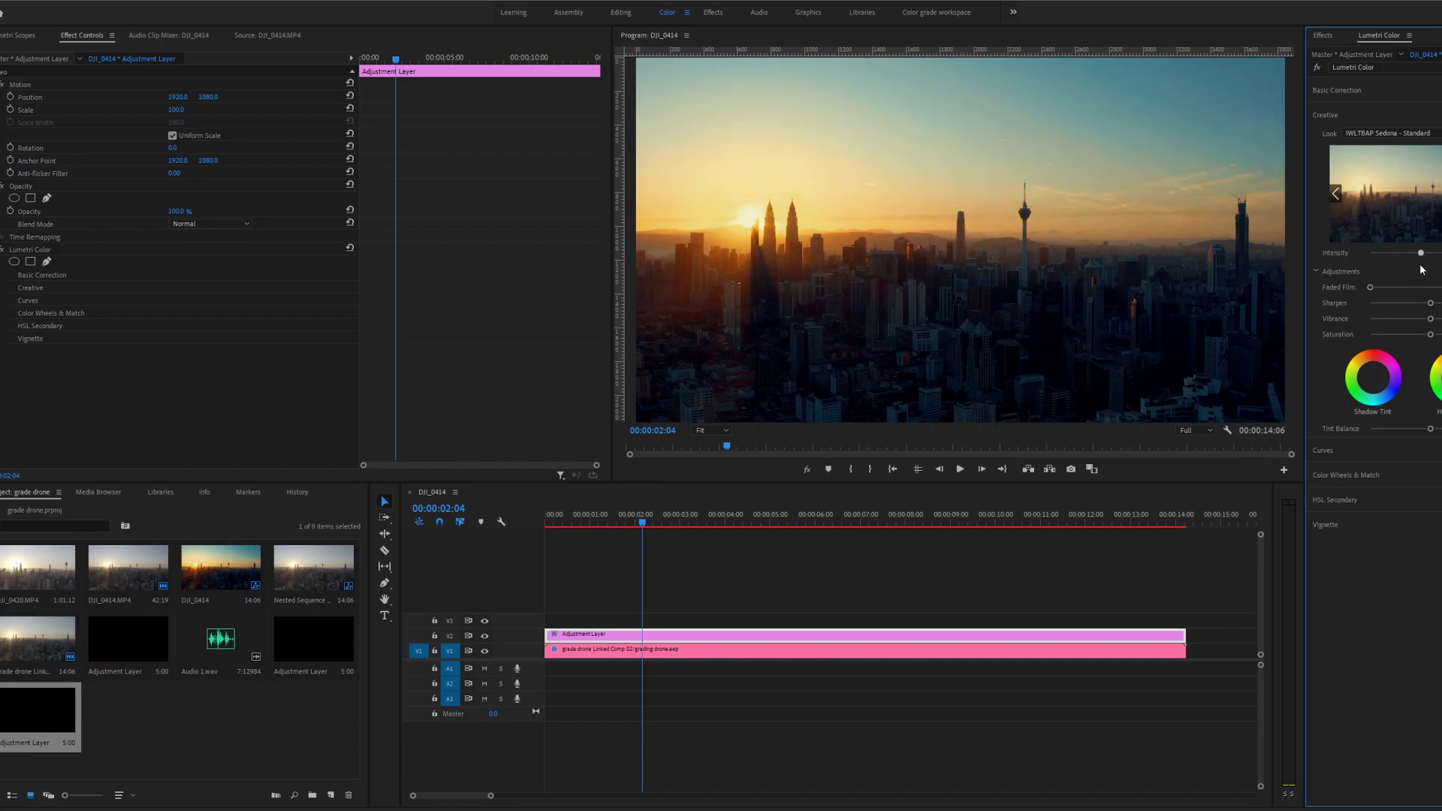
pyautogui.click(1432, 267)
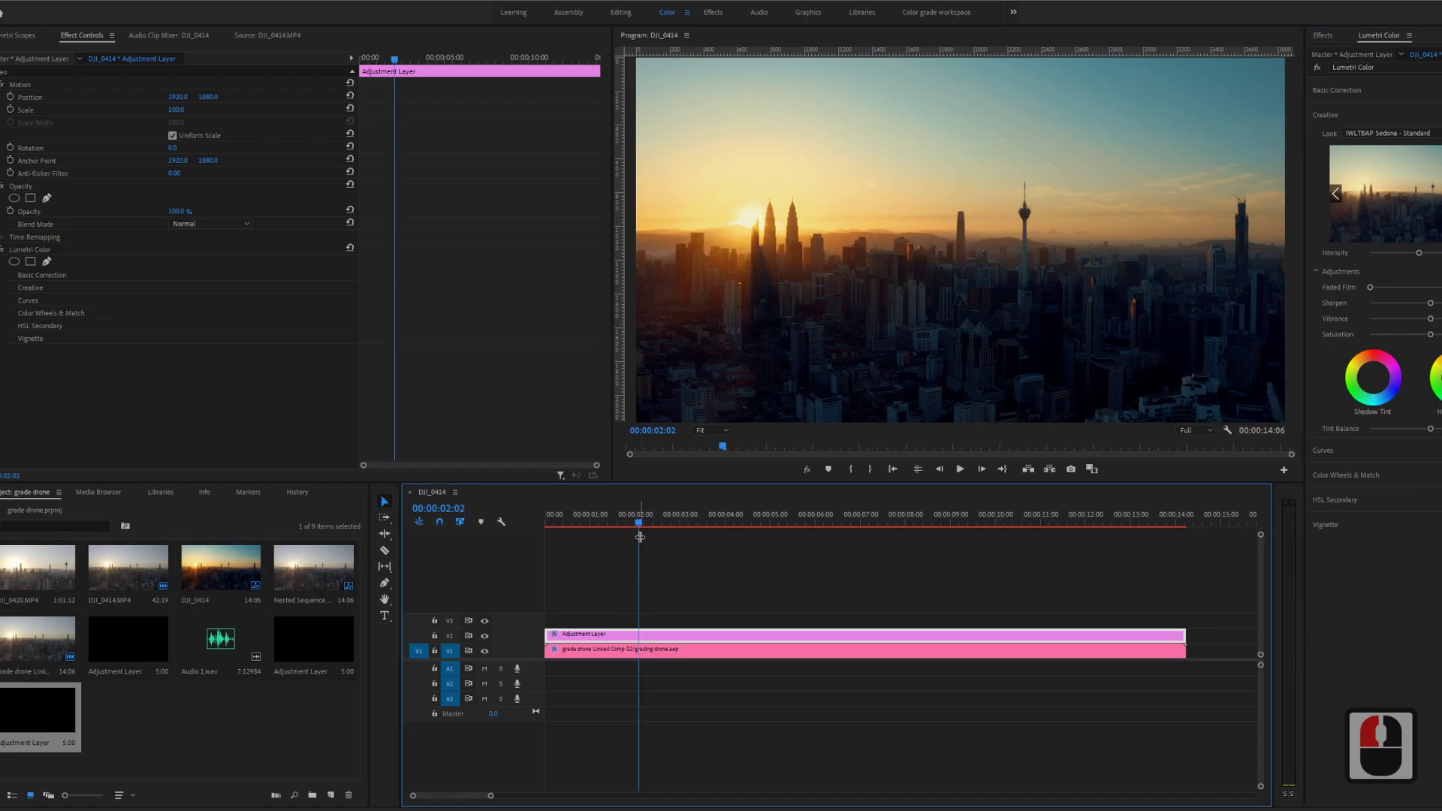
# Step: Move the playhead to the start and render the sequence previews In to Out
pyautogui.press('Home')
pyautogui.press('Return')
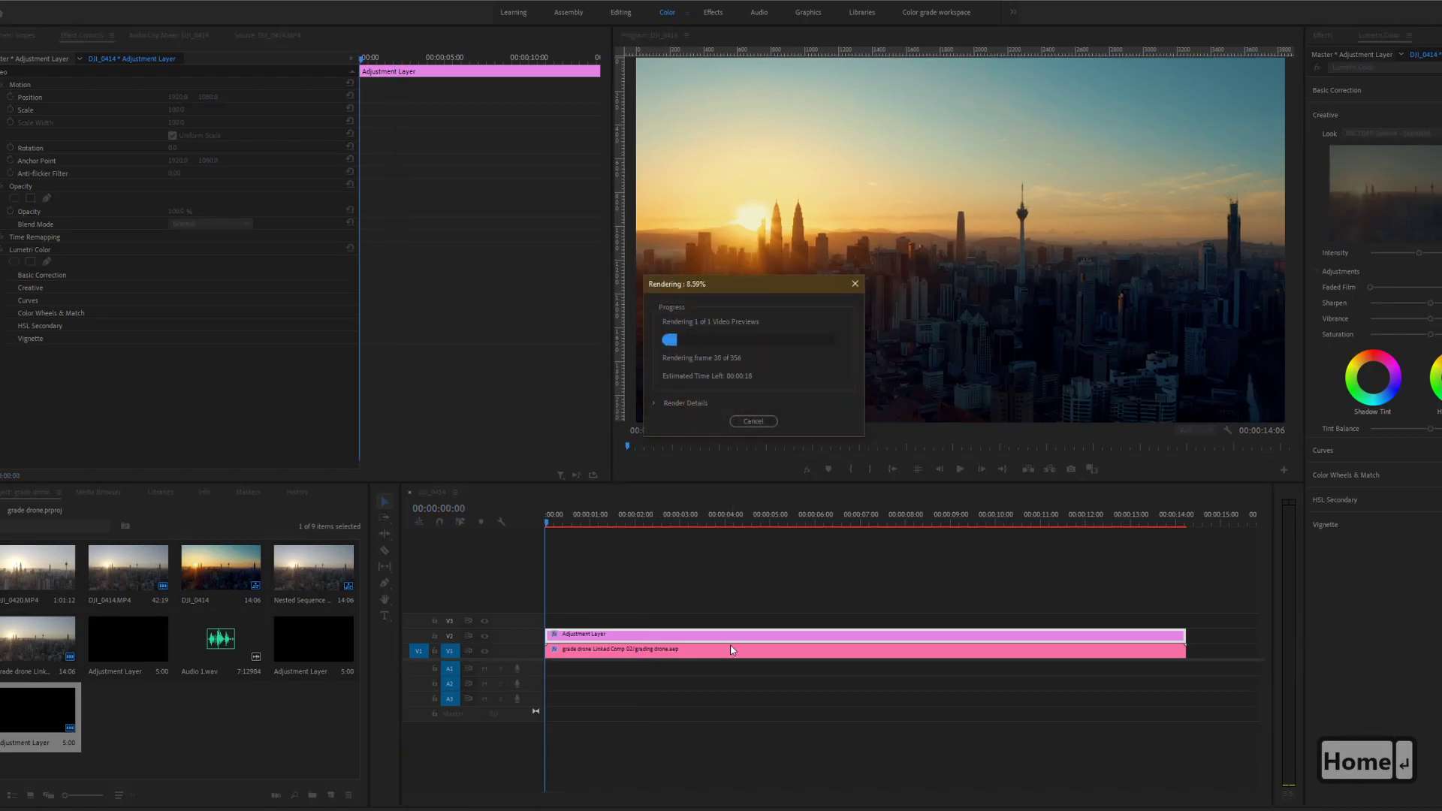
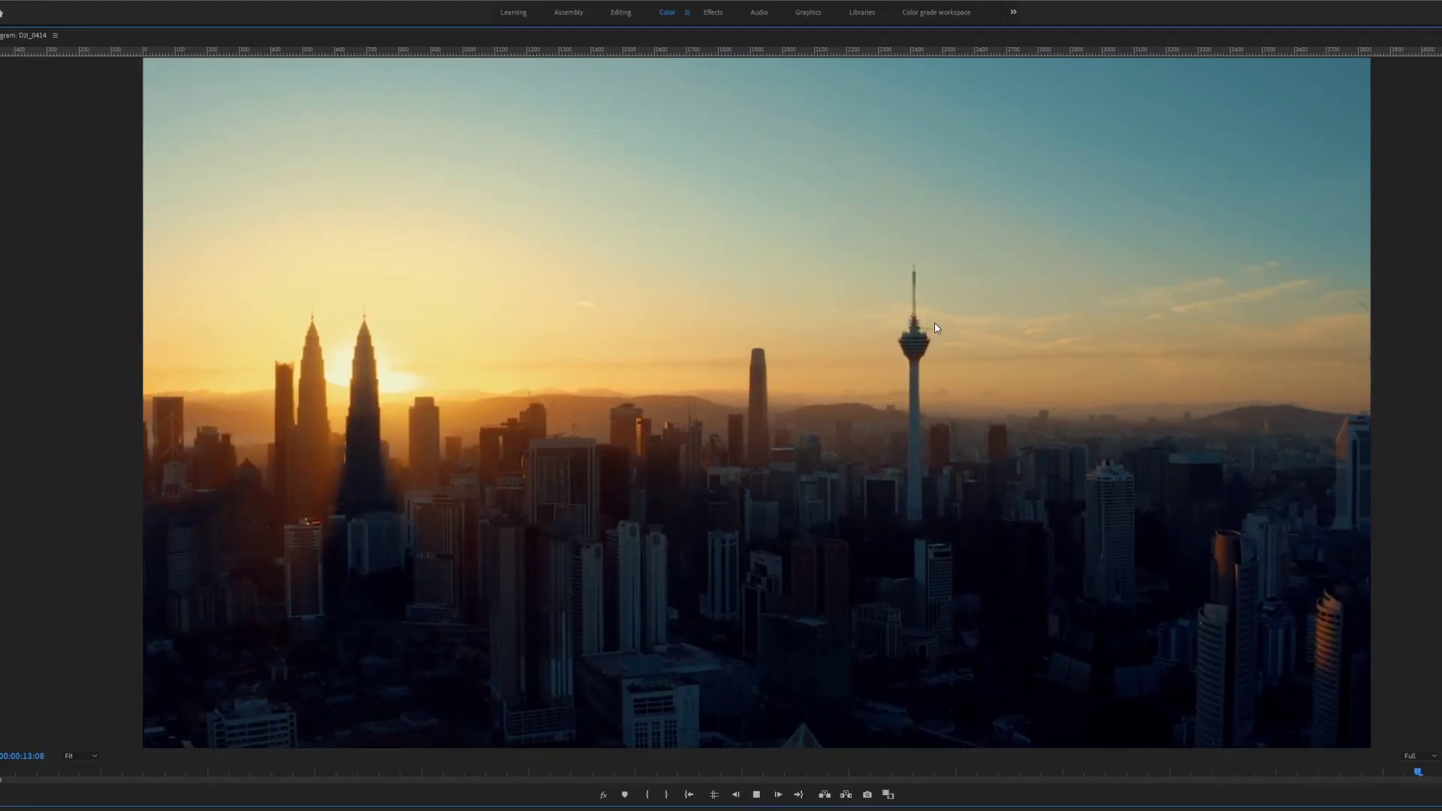
# Step: Exit the enlarged viewer and move the playhead to about 00:00:10 in the graded sequence
pyautogui.click(941, 327)
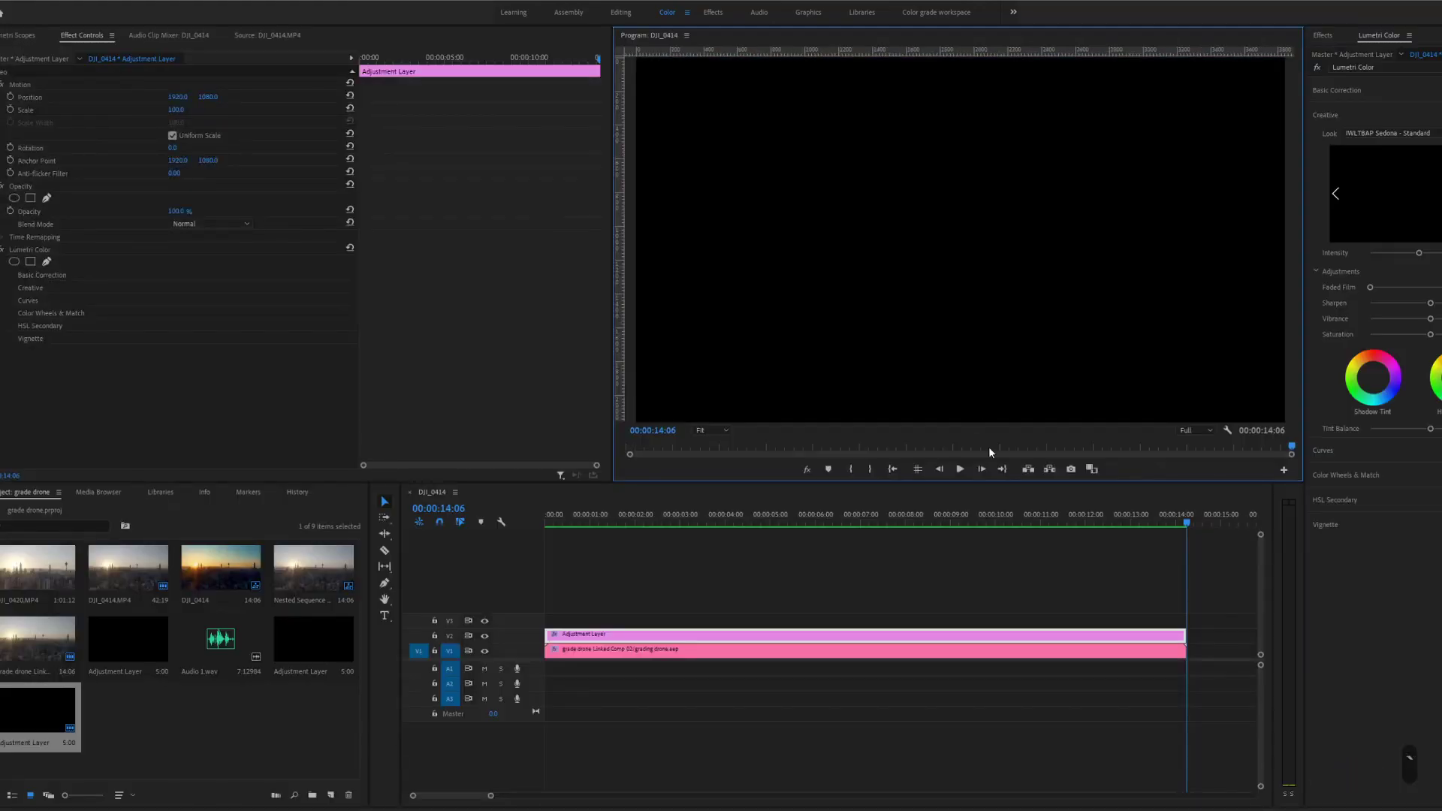
pyautogui.click(1019, 513)
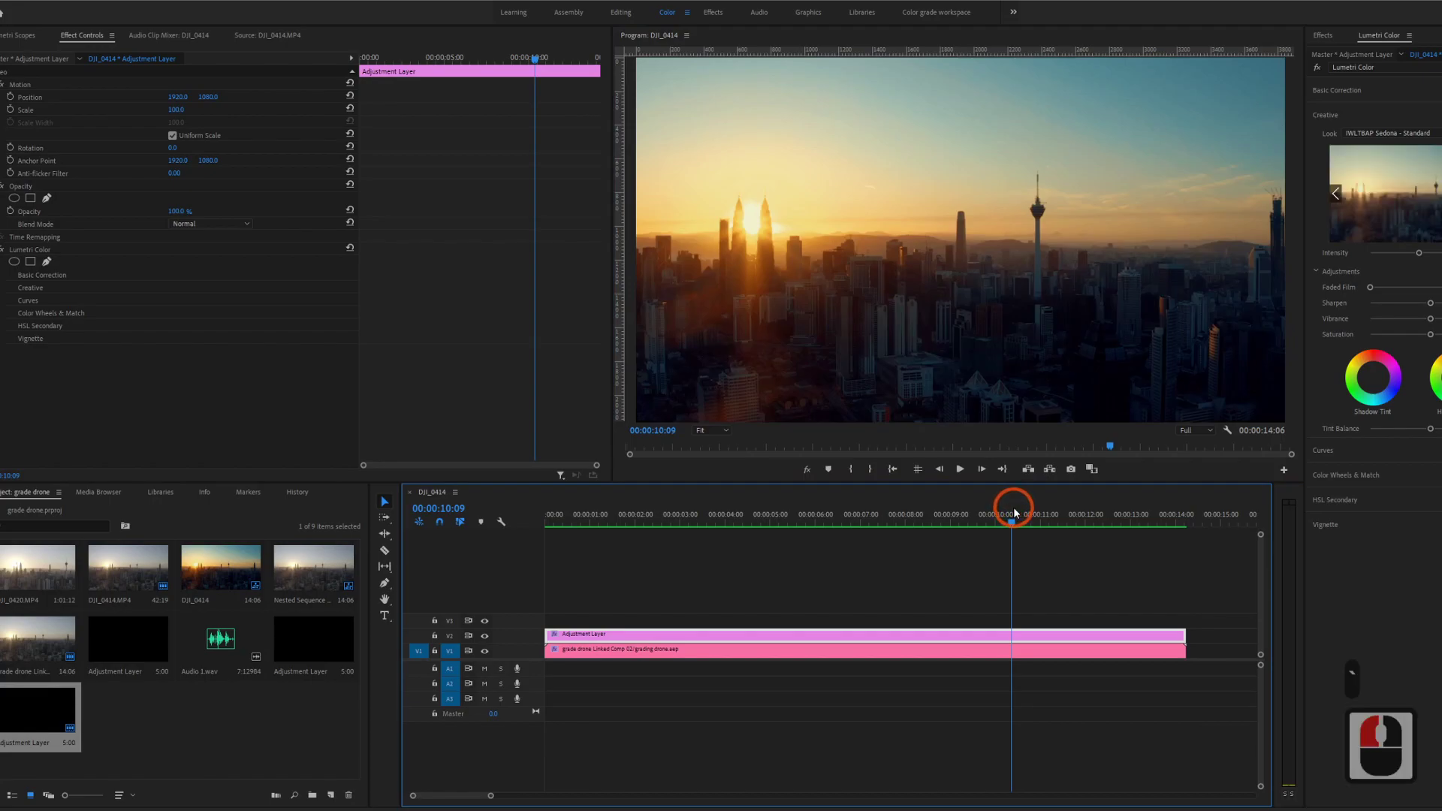